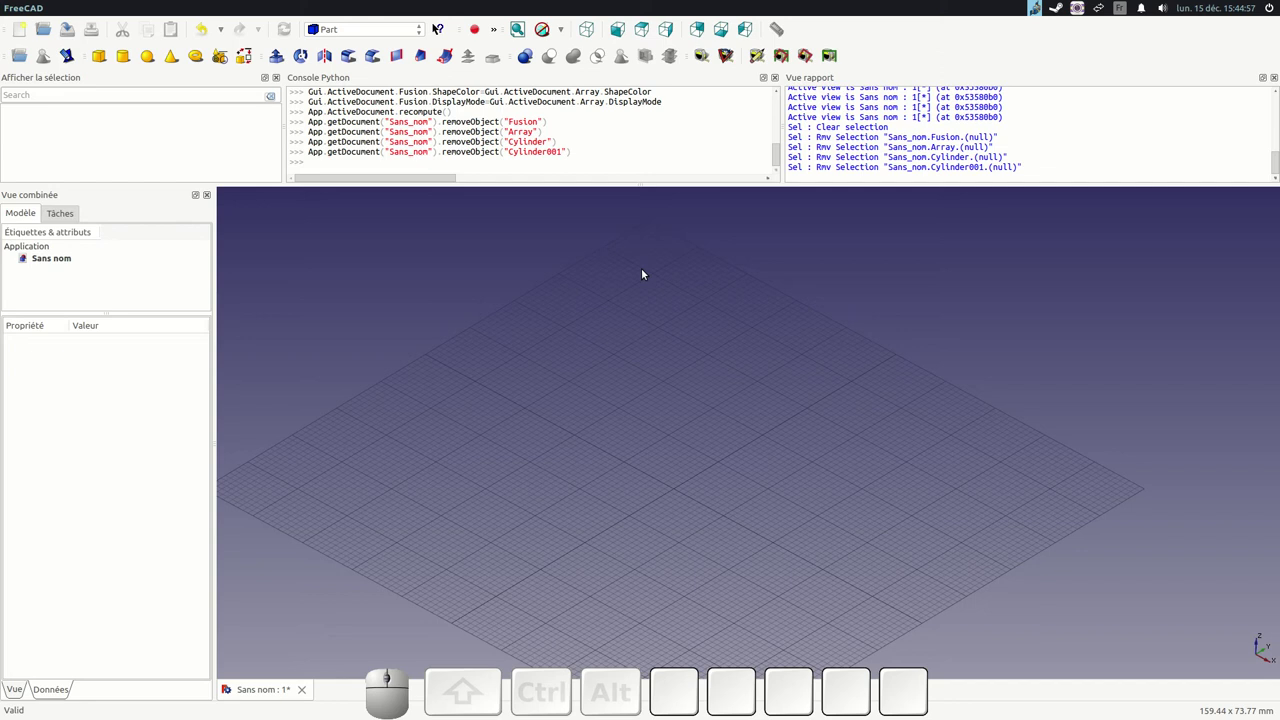
- Start a new document in the Part workbench and add a default cylinder
left_click(27, 28)
left_click(379, 32)
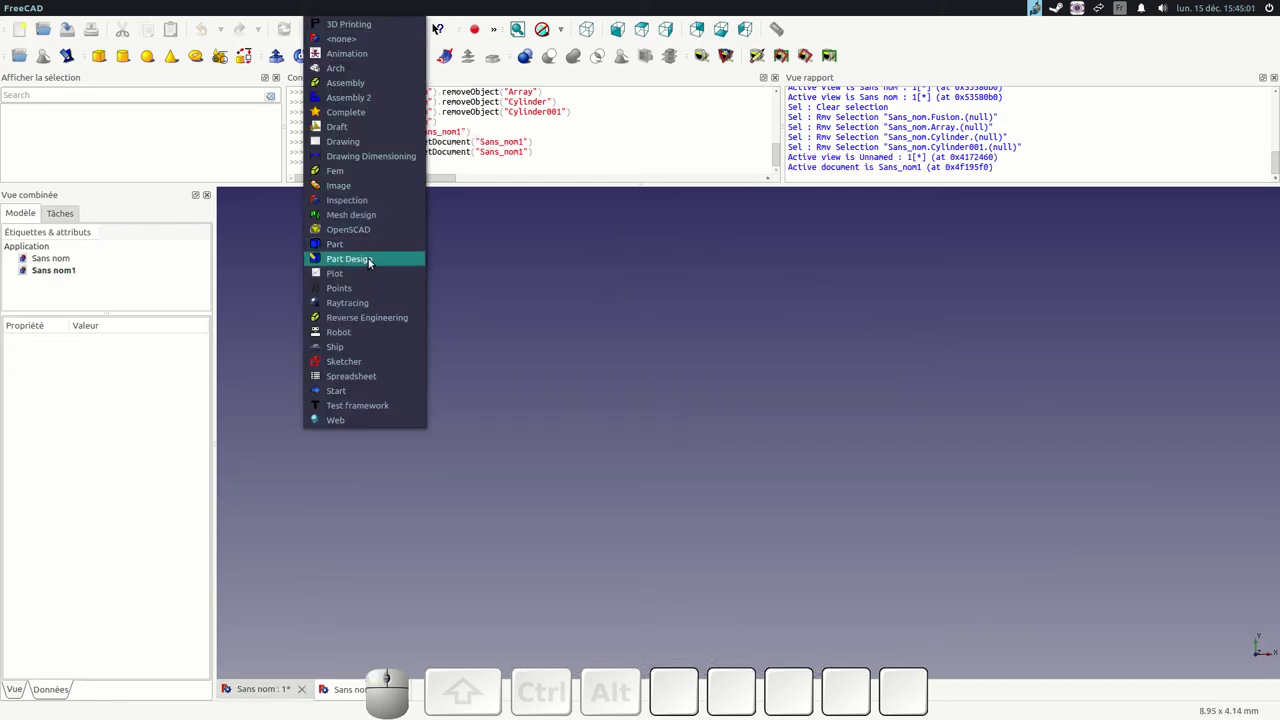
left_click(355, 247)
left_click(129, 58)
left_click(594, 23)
scroll("down", 3)
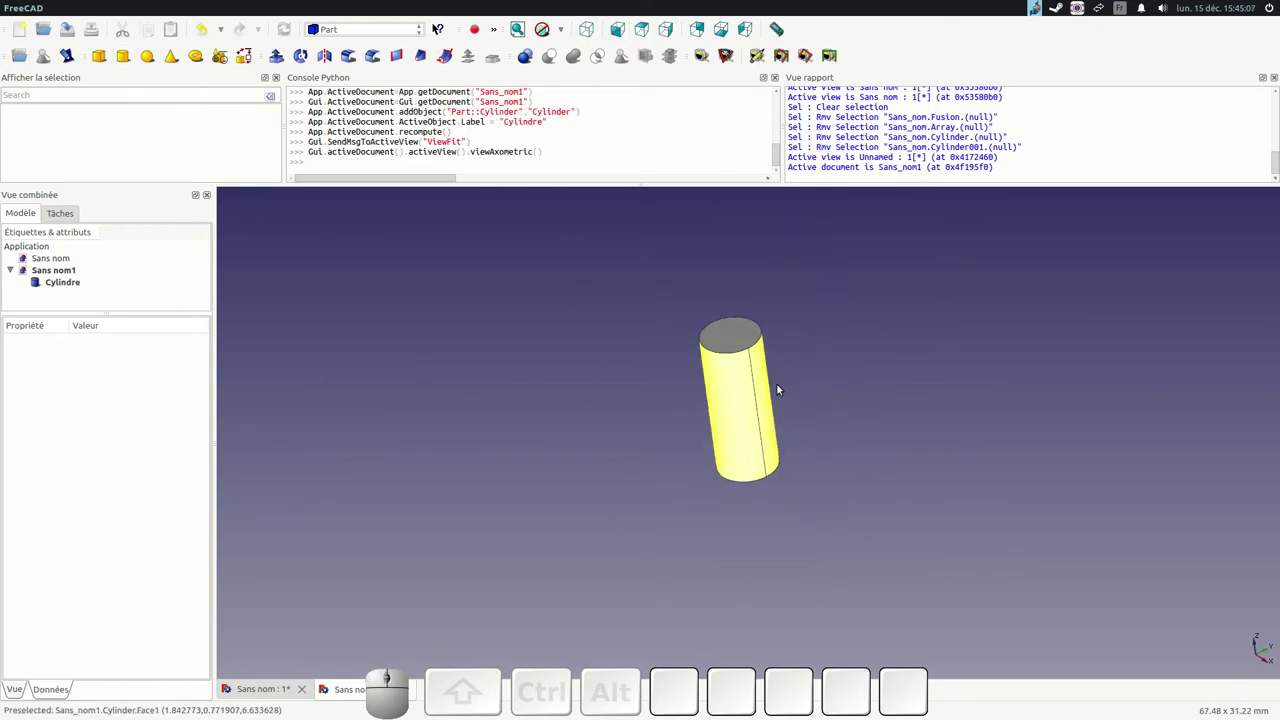
- Set the cylinder's placement rotation angle to 90°
left_click(59, 286)
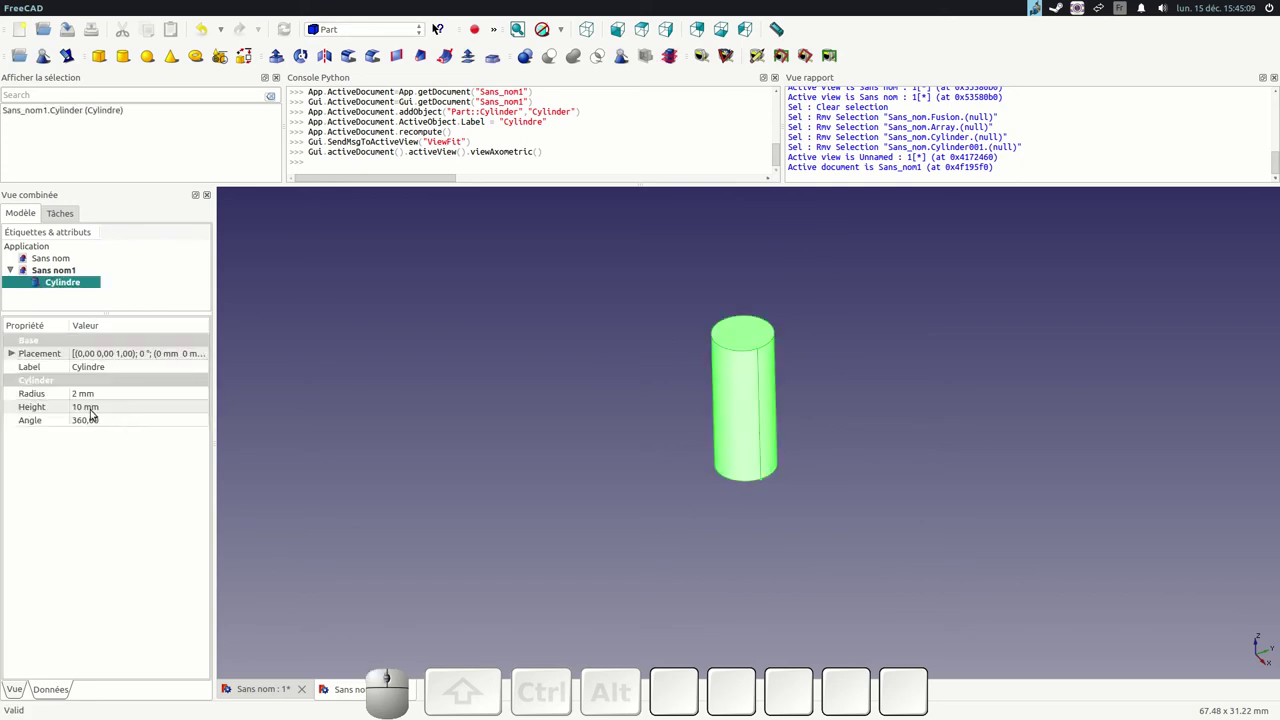
left_click(16, 359)
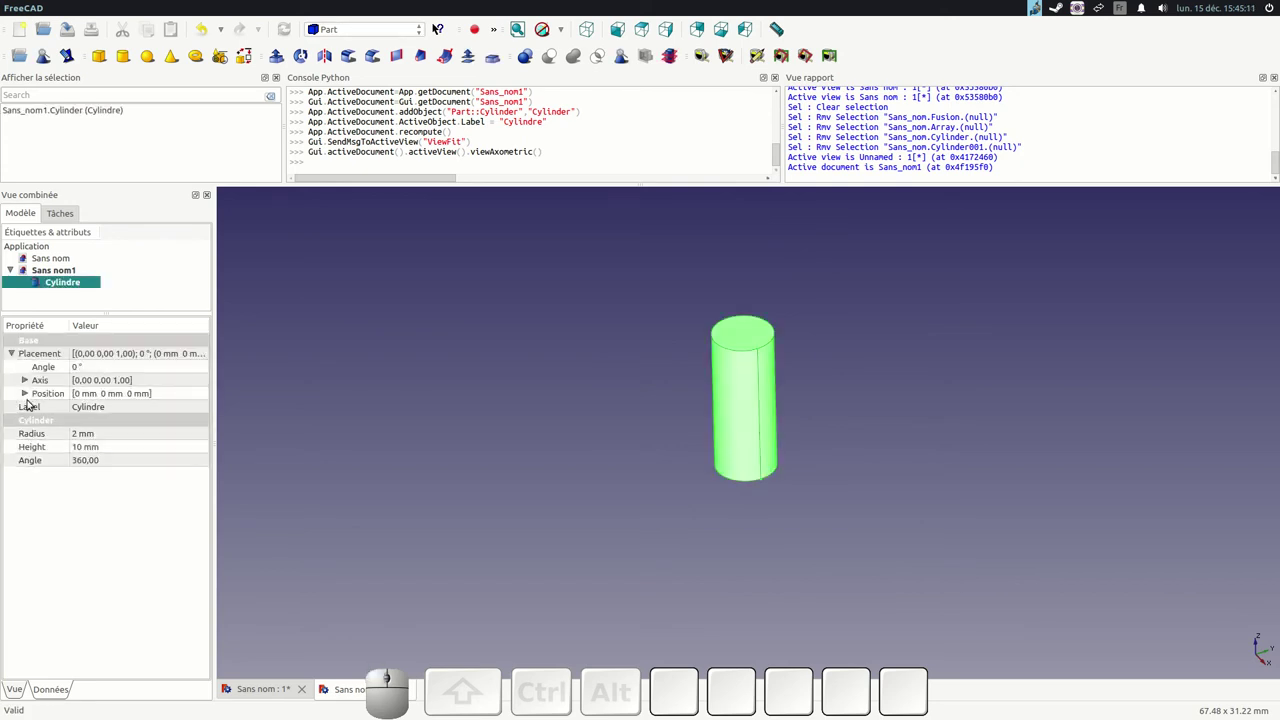
left_click(29, 396)
left_click(31, 386)
left_click(98, 369)
key("KP_9")
key("KP_0")
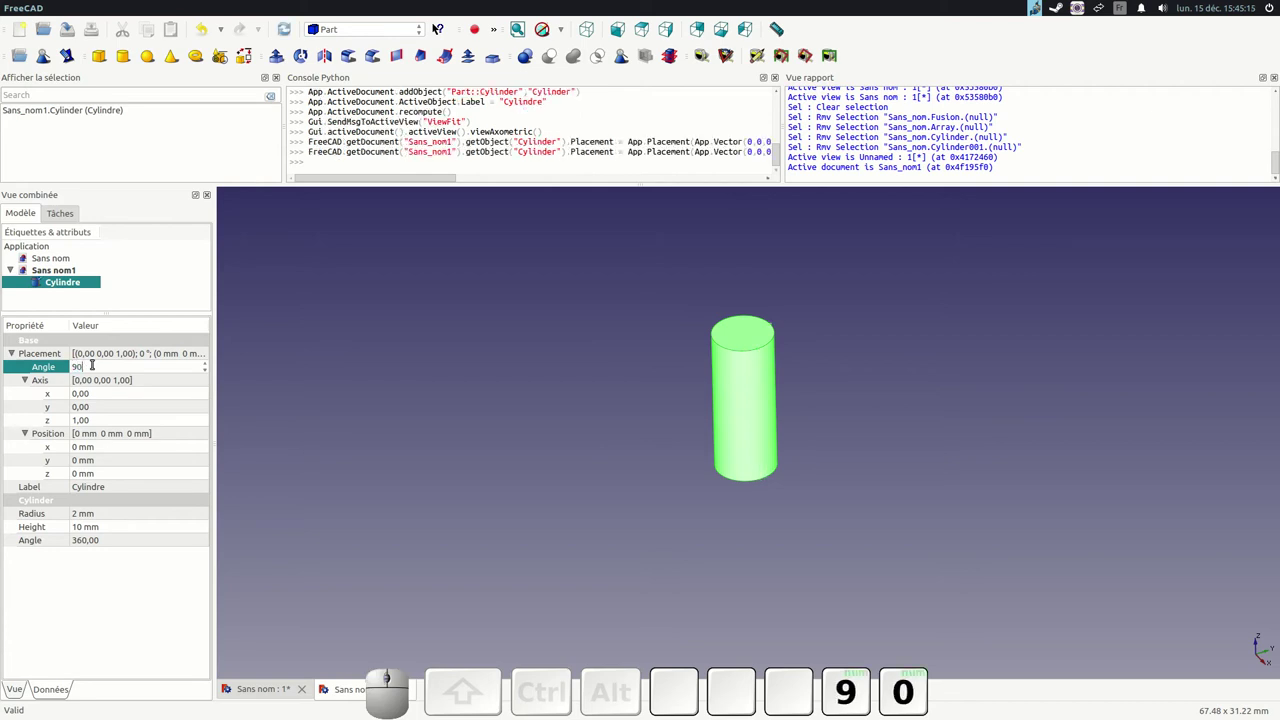
- Set the rotation axis to x=1, z=0 so the cylinder lies horizontally
left_click(102, 399)
scroll("up", 3)
left_click(105, 407)
left_click(106, 422)
scroll("down", 3)
left_click(537, 347)
left_click(662, 475)
left_click(342, 30)
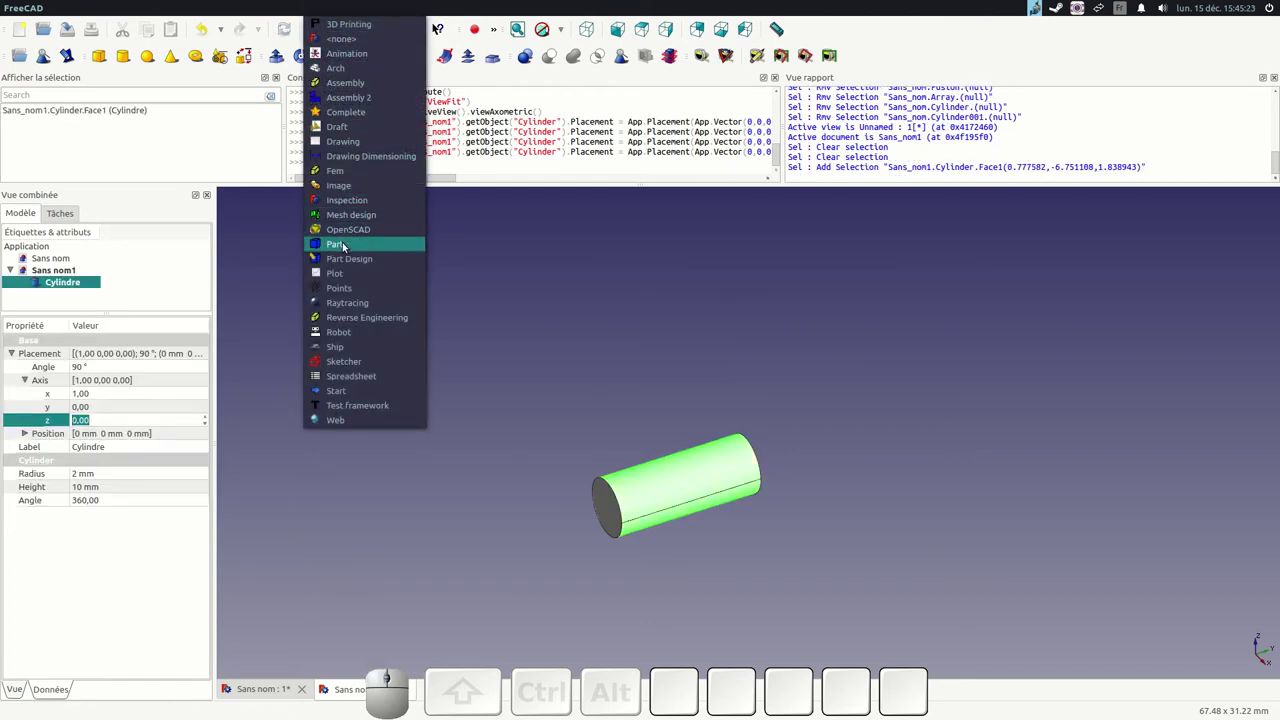
- In the Draft workbench make an array from the cylinder and set its type to polar
left_click(341, 131)
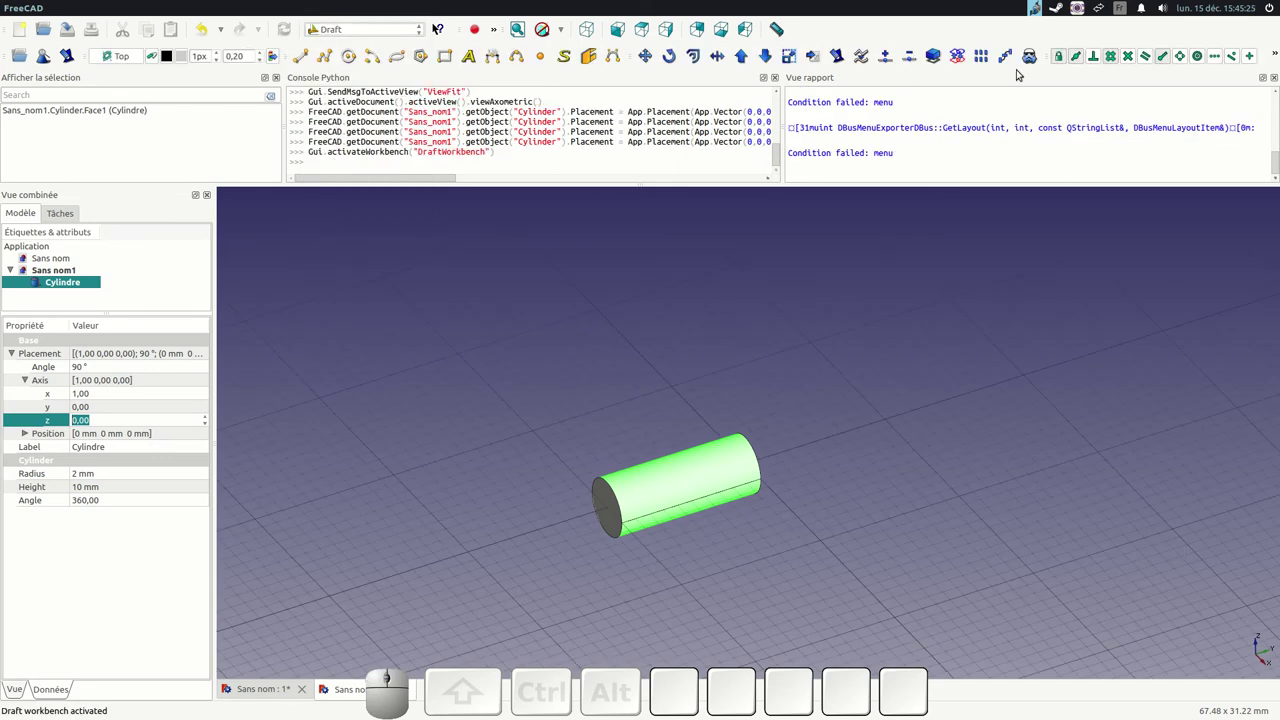
left_click(979, 48)
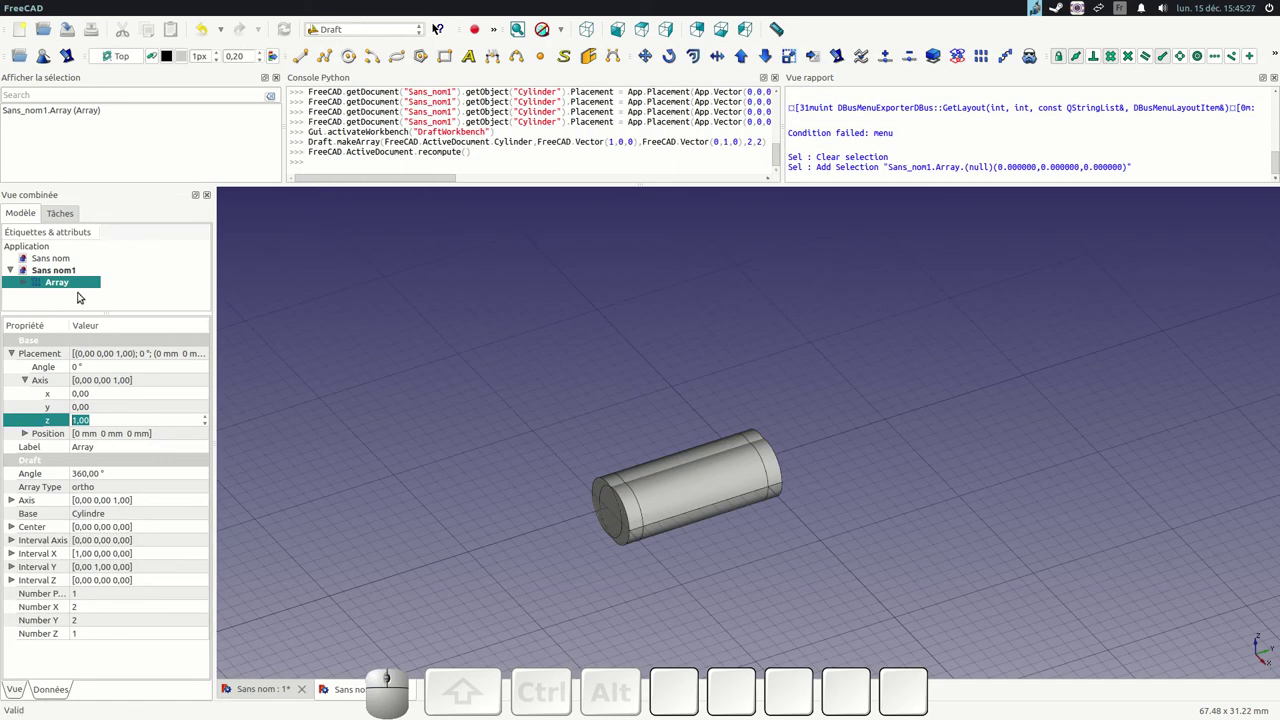
left_click(64, 265)
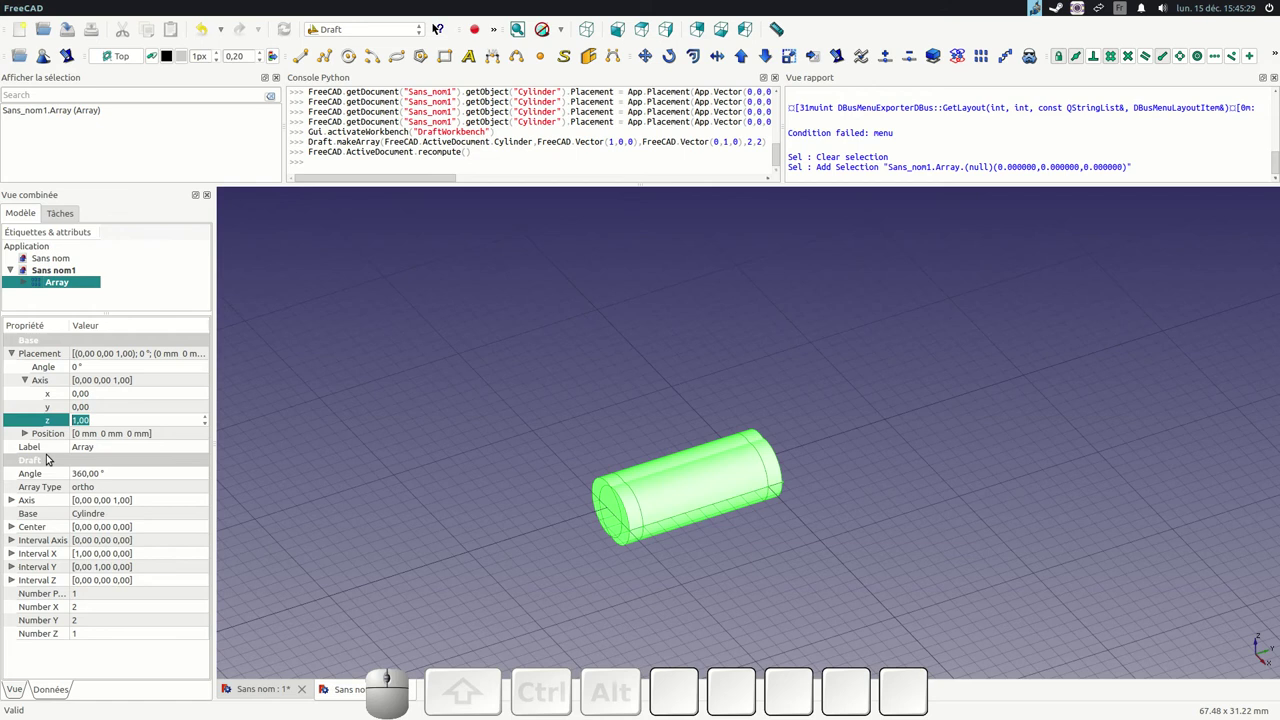
left_click(93, 495)
left_click(104, 489)
left_click(112, 497)
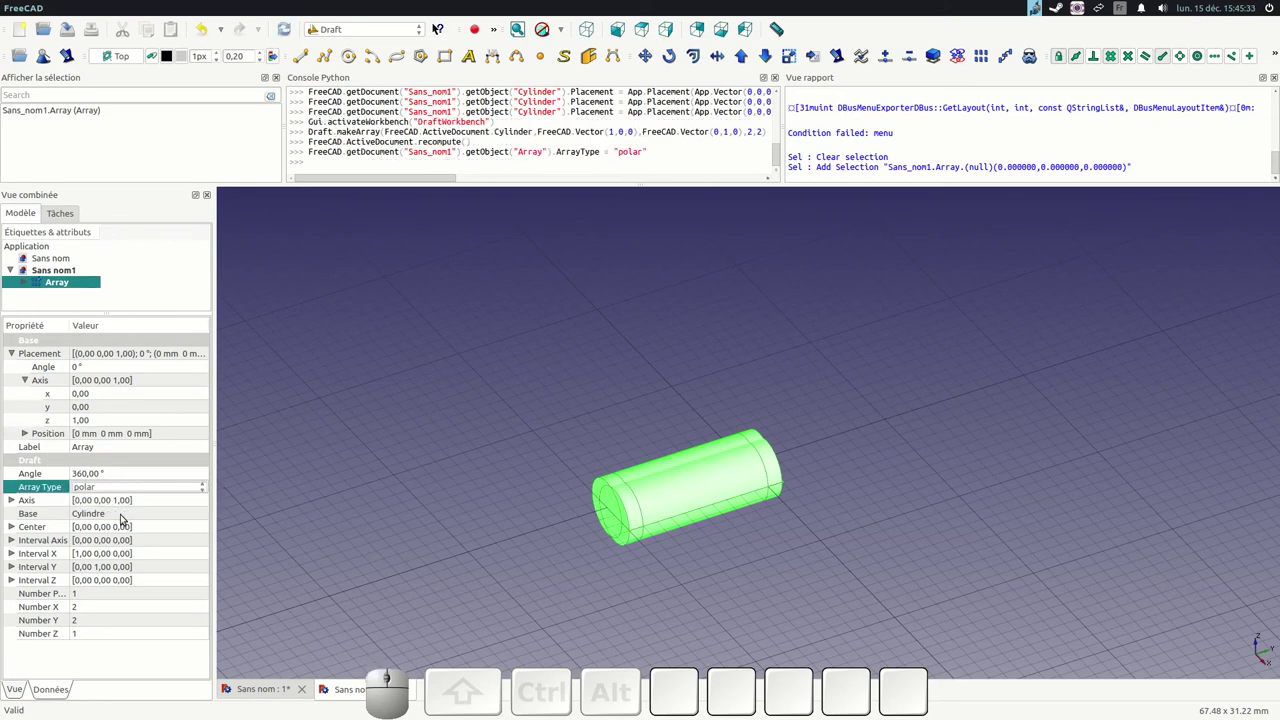
- Give the polar array 8 copies and lengthen the source cylinder to 20 mm
key("Tab")
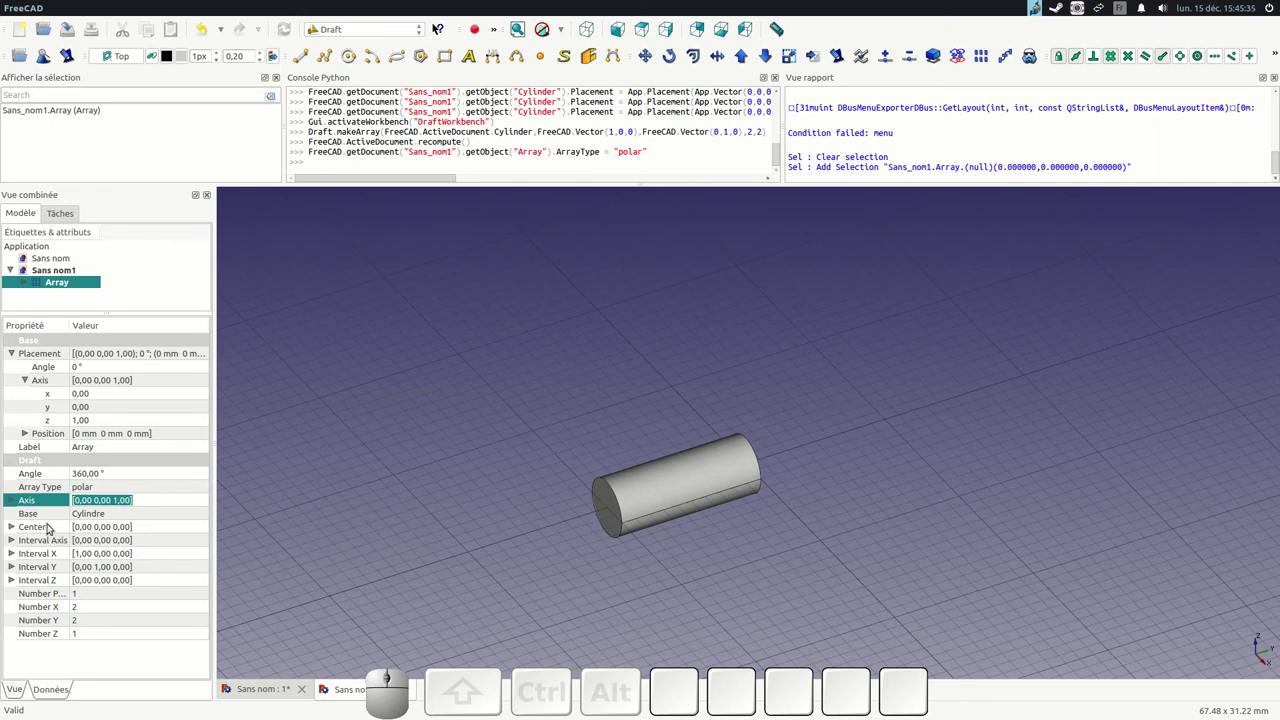
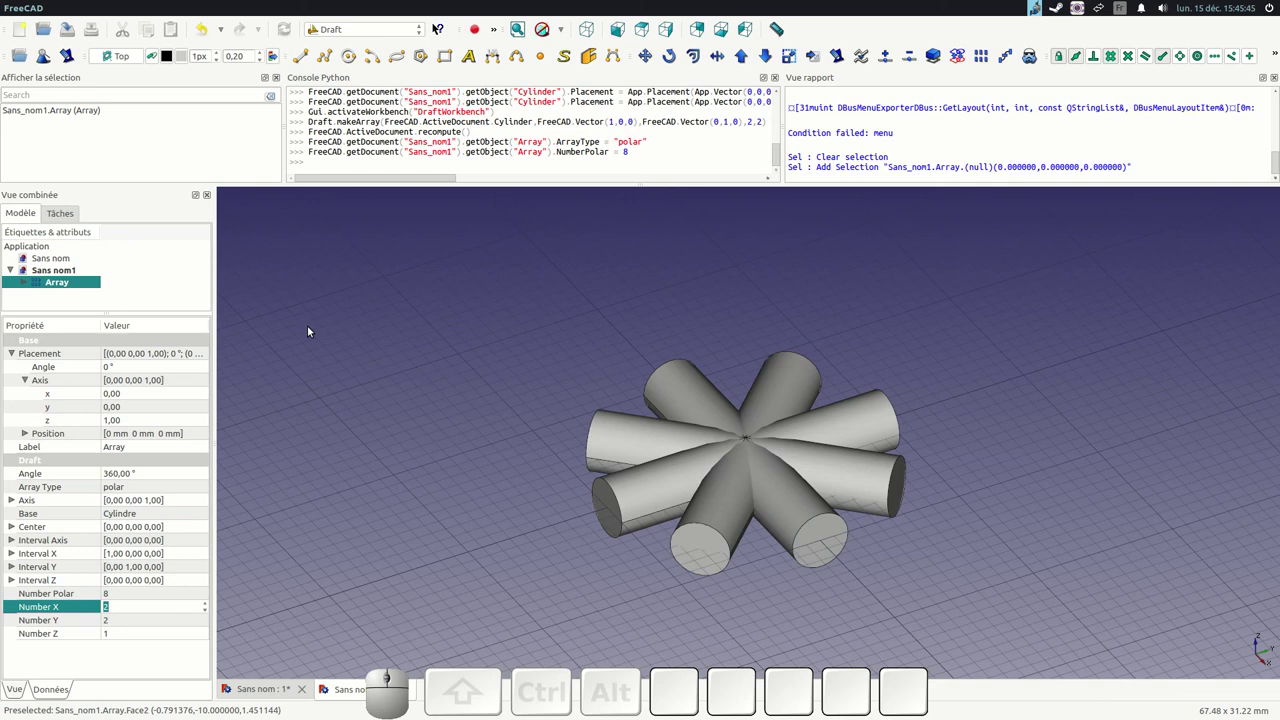
left_click(30, 287)
left_click(77, 296)
left_click(136, 406)
scroll("up", 3)
key("Tab")
scroll("down", 3)
scroll("up", 3)
left_click(439, 250)
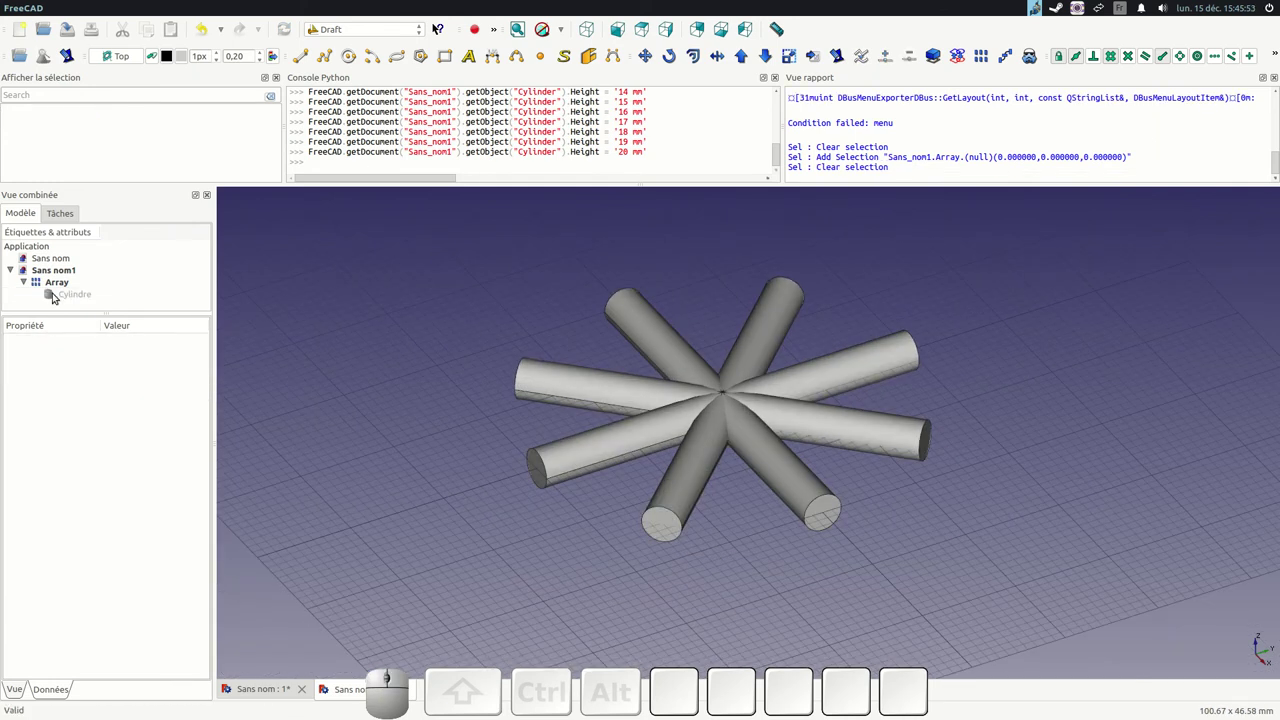
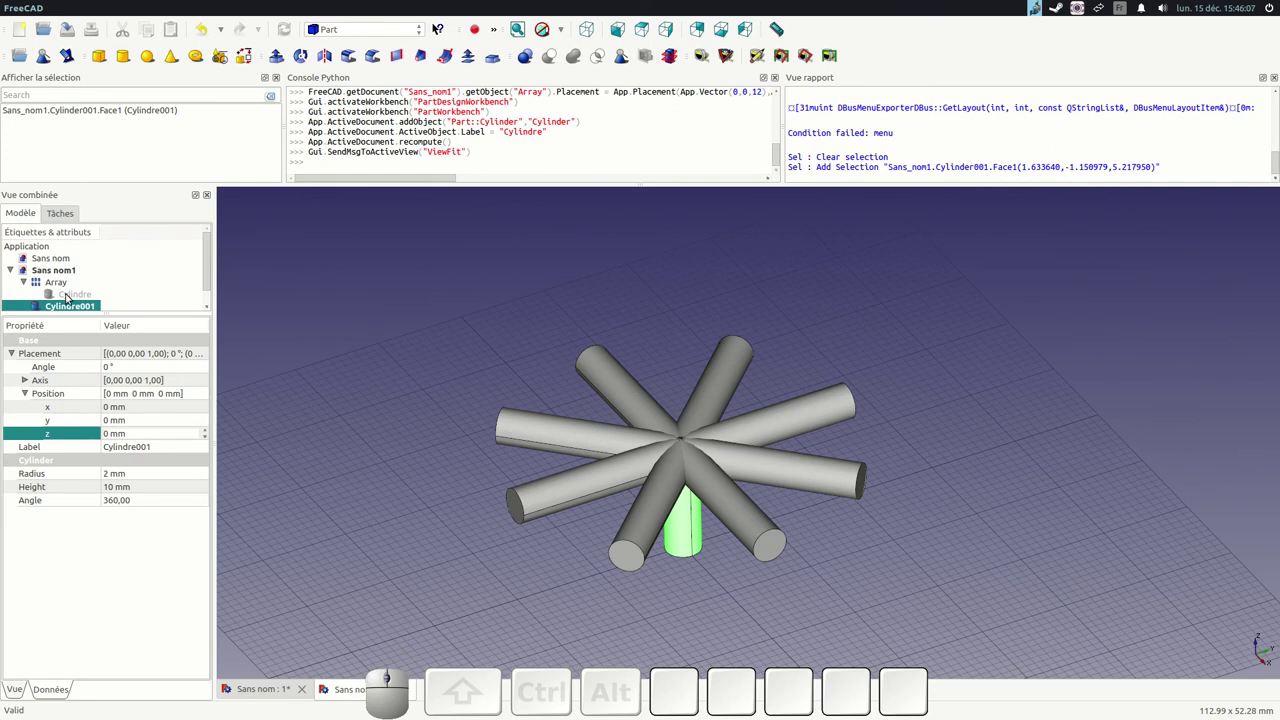
- Select the new large cylinder and edit its size to radius 12 mm, height 32 mm
left_click(76, 309)
left_click(79, 304)
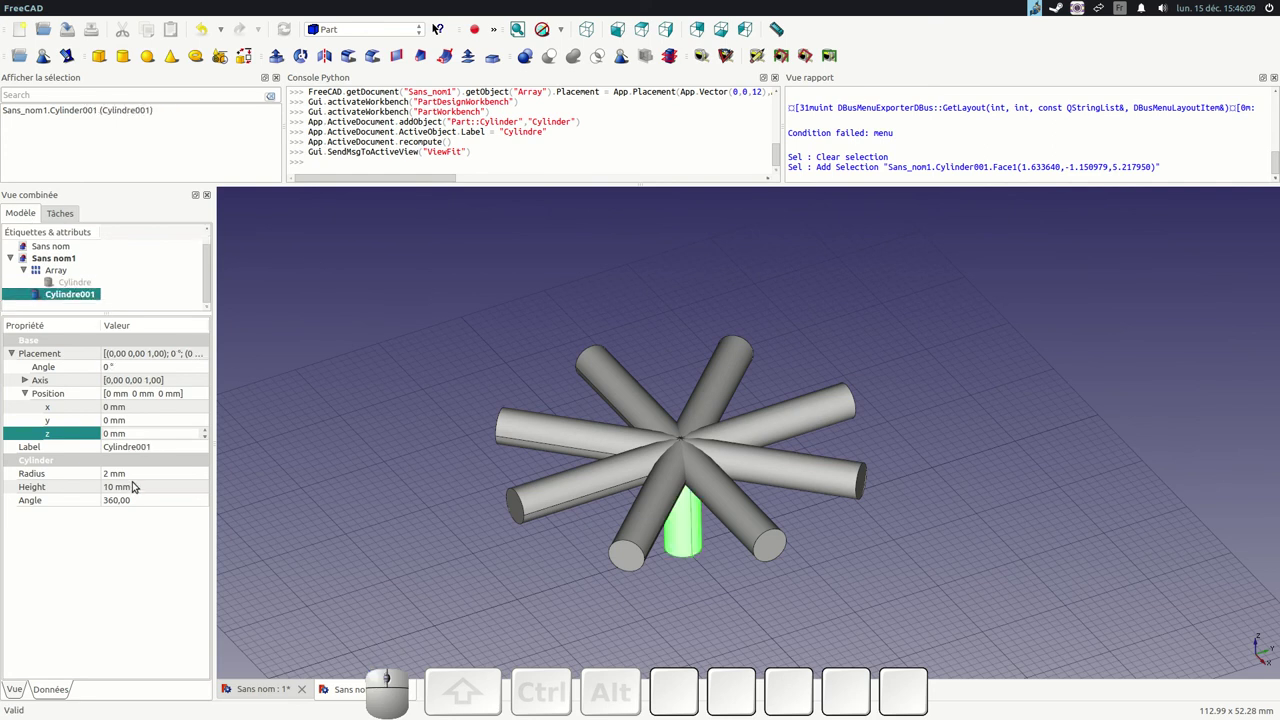
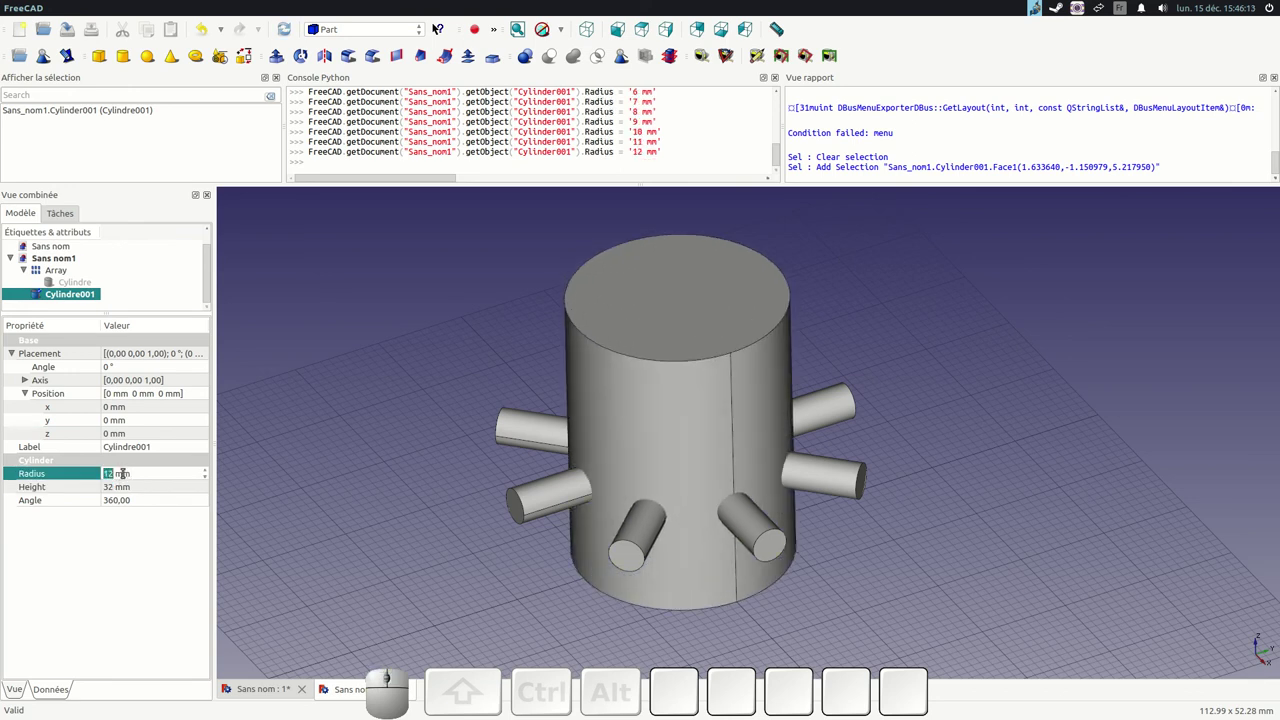
- Unite Cylindre001 and the rod array into a single Fusion solid
left_click(396, 290)
left_click(84, 295)
left_click(62, 269)
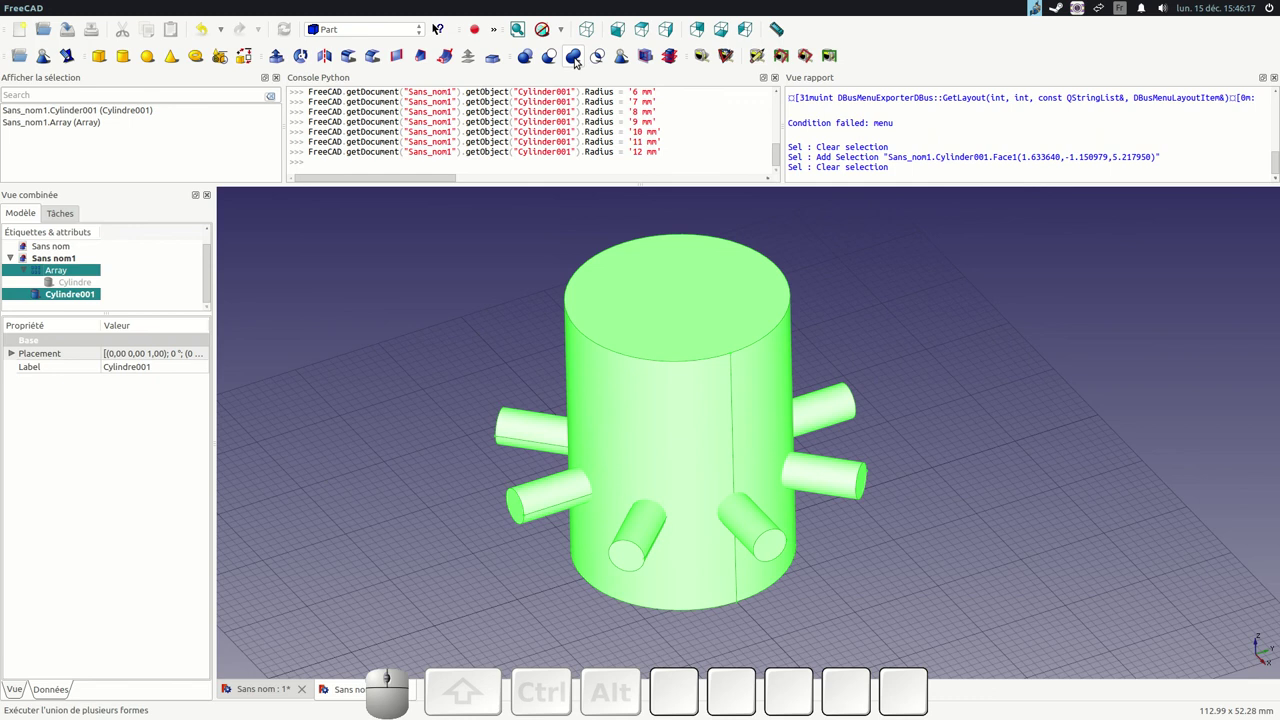
left_click(584, 67)
scroll("down", 3)
right_click(958, 373)
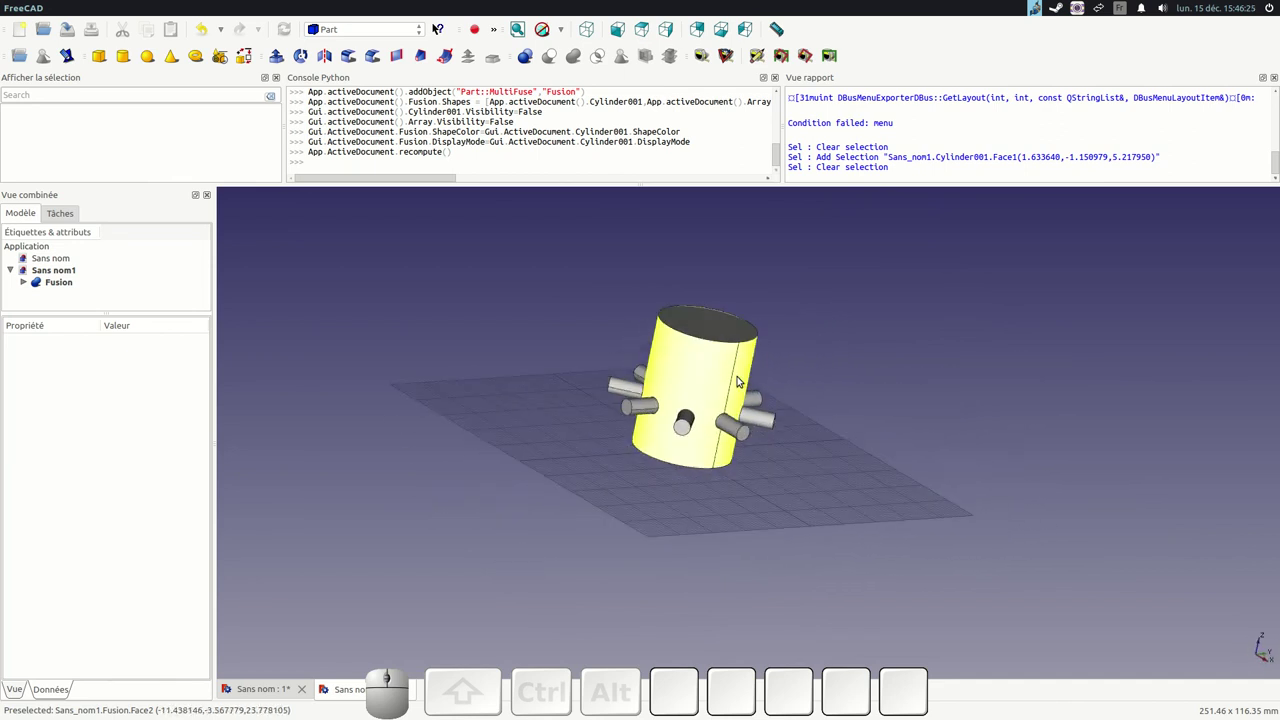
left_click(927, 362)
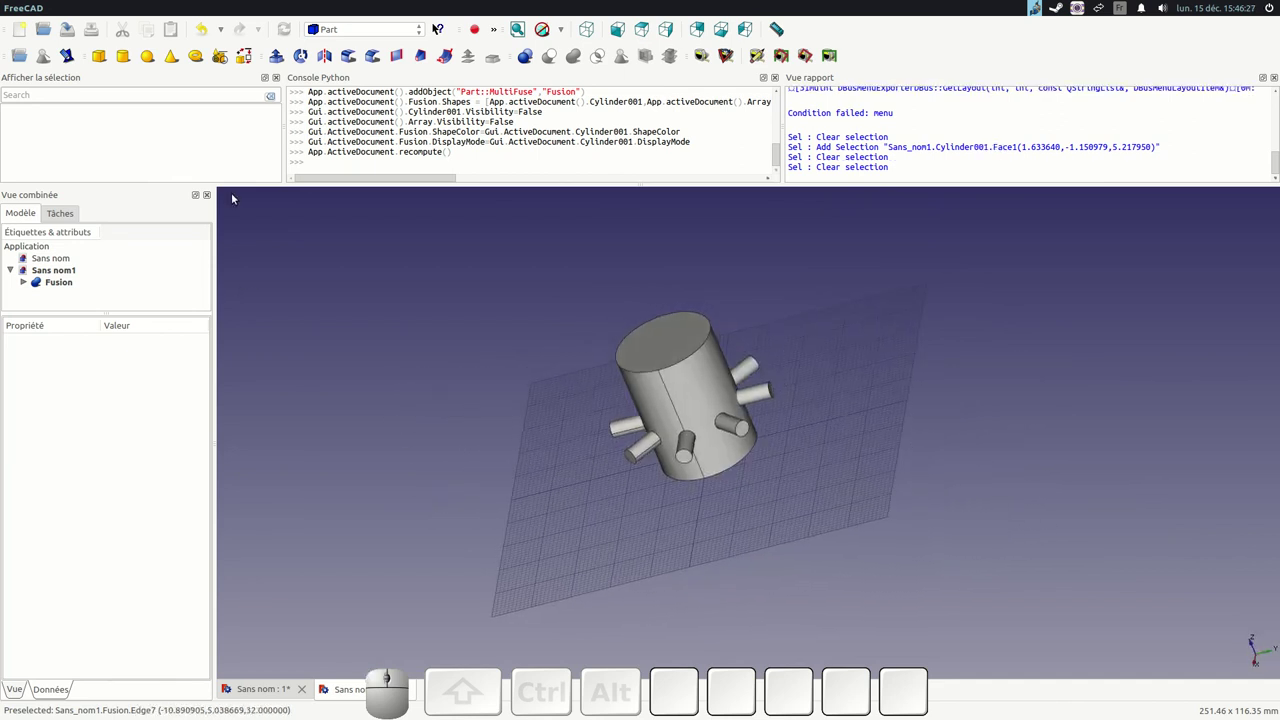